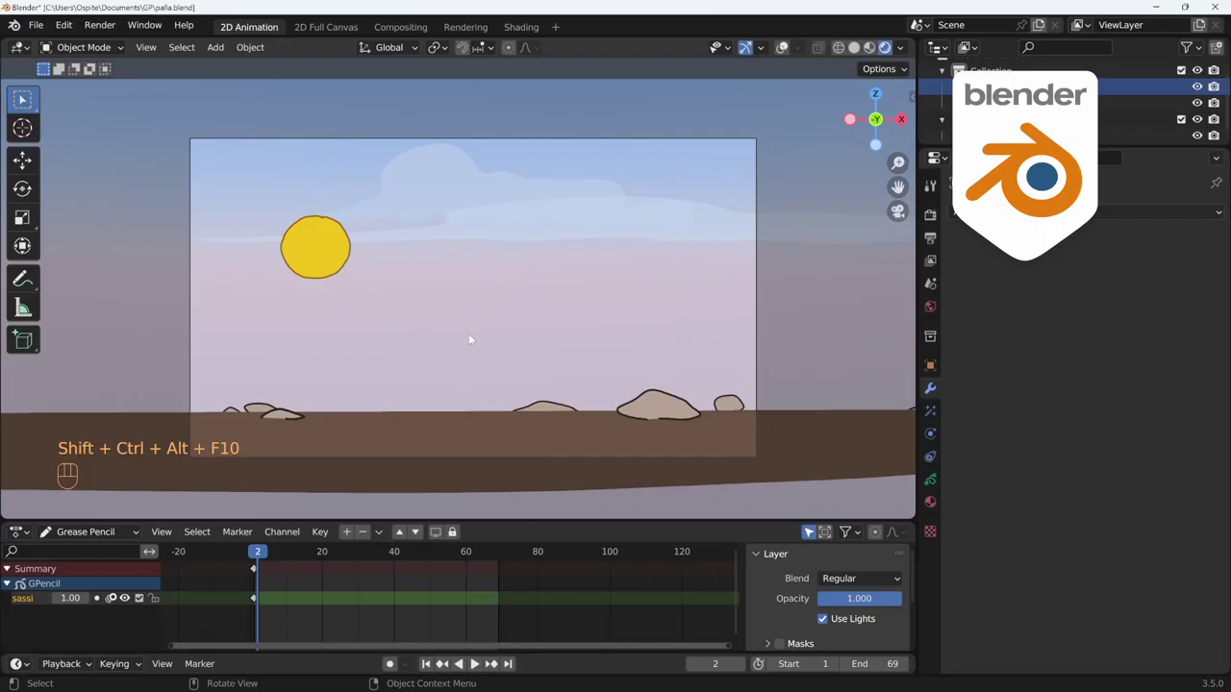
- Scrub the animation forward and select the fondo object for a Simplify modifier
{"action": "left_click_drag", "start_coordinate": [261, 554], "coordinate": [374, 573]}
{"action": "left_click", "coordinate": [372, 556]}
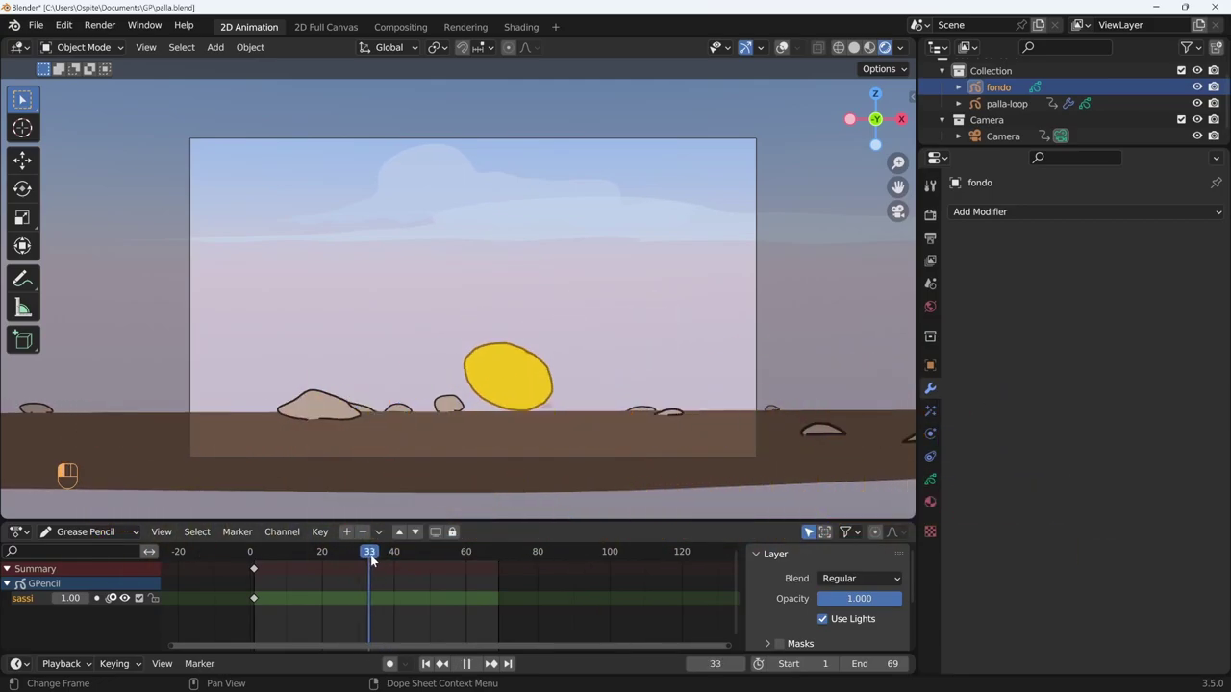
- Add a Fixed-mode Simplify modifier to fondo and raise its iterations from 1 to 4
{"action": "left_click_drag", "start_coordinate": [1110, 213], "coordinate": [960, 427]}
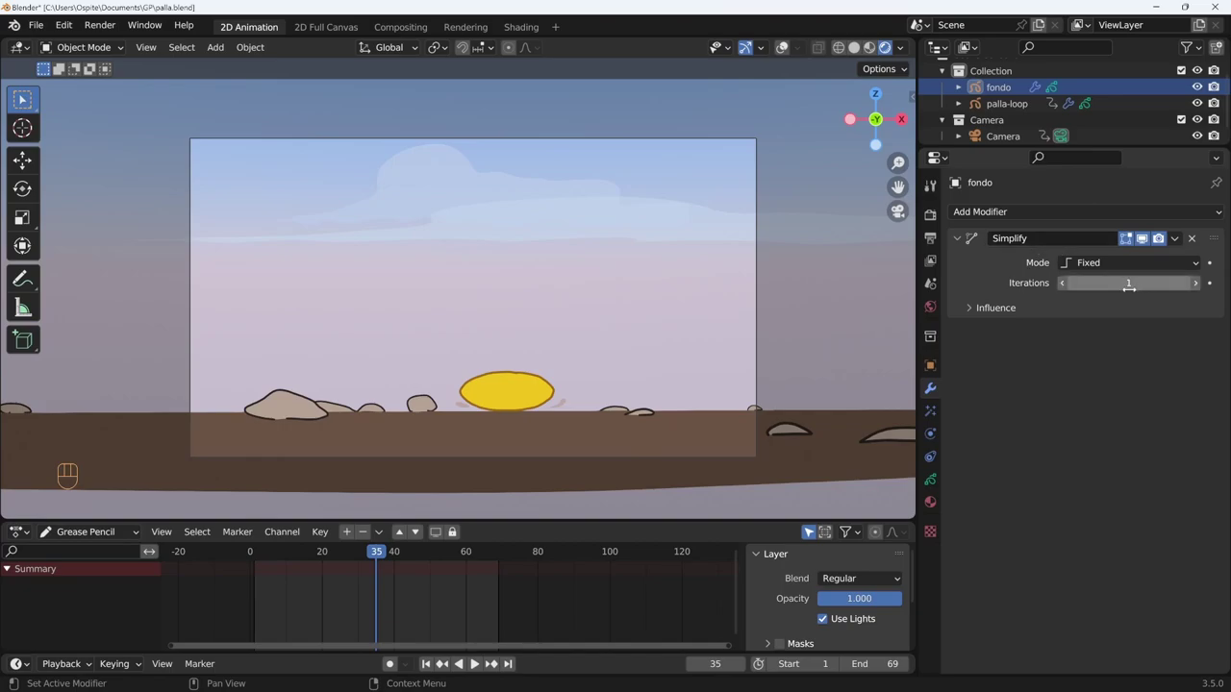
{"action": "left_click_drag", "start_coordinate": [1124, 267], "coordinate": [1020, 269]}
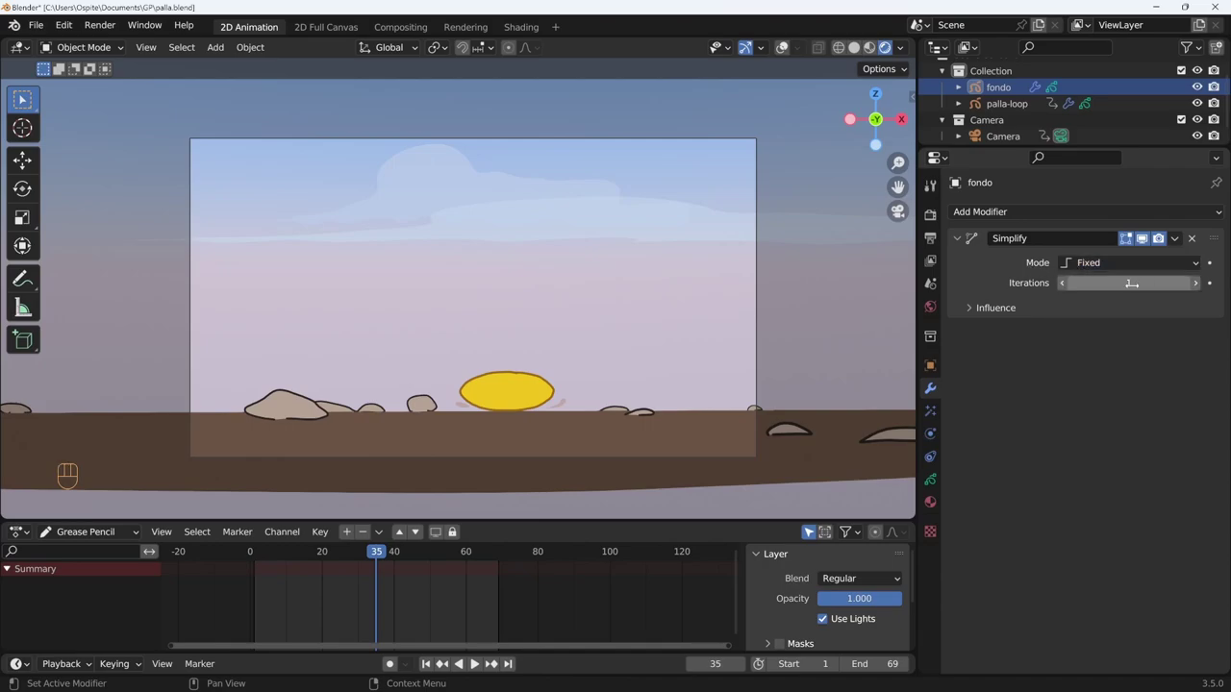
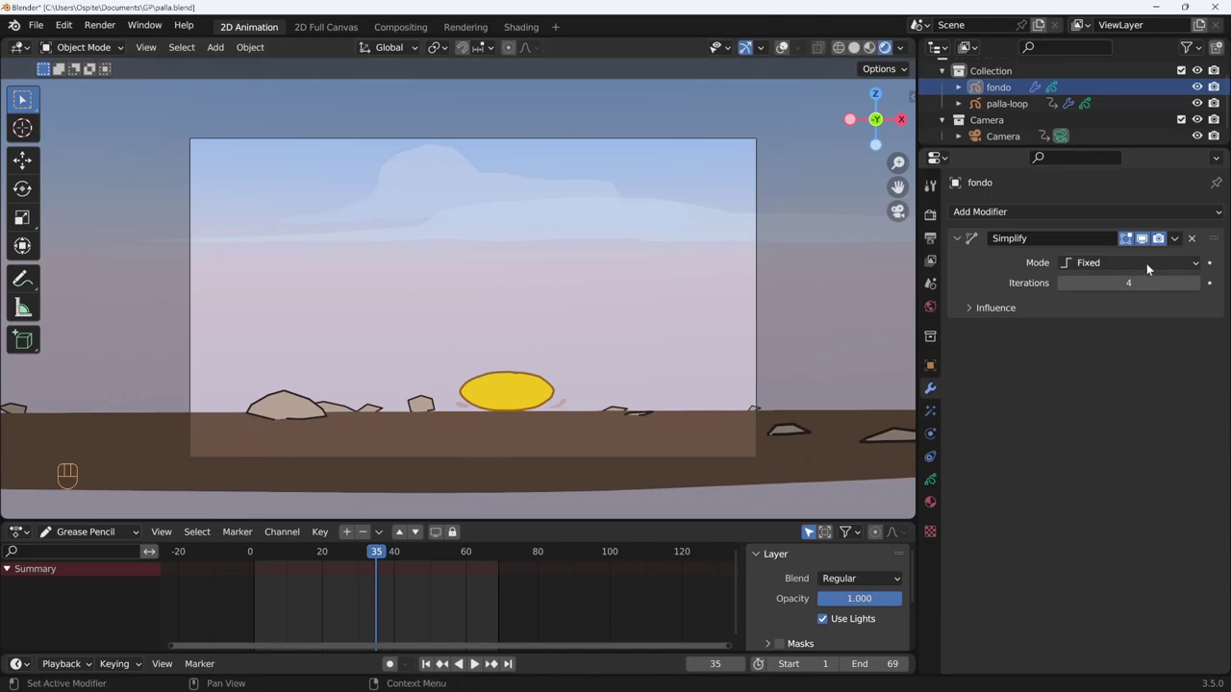
- Try Merge mode, then set fondo's Simplify to Adaptive with factor about 0.379
{"action": "left_click_drag", "start_coordinate": [1142, 265], "coordinate": [1114, 303]}
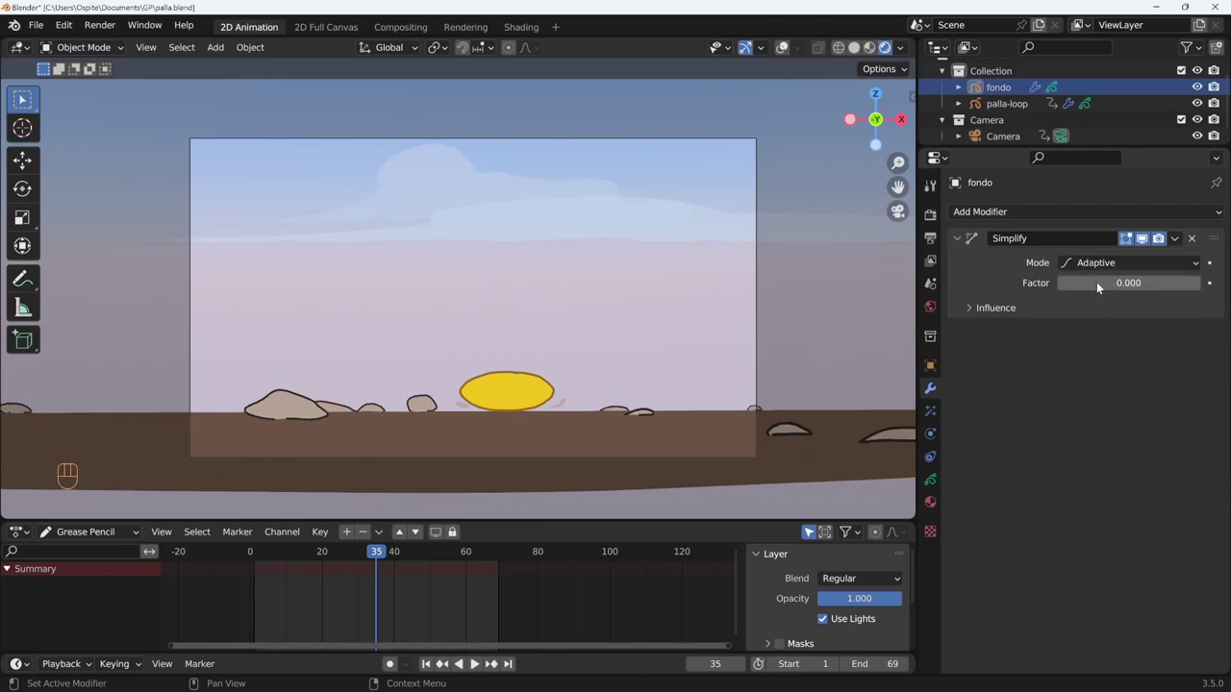
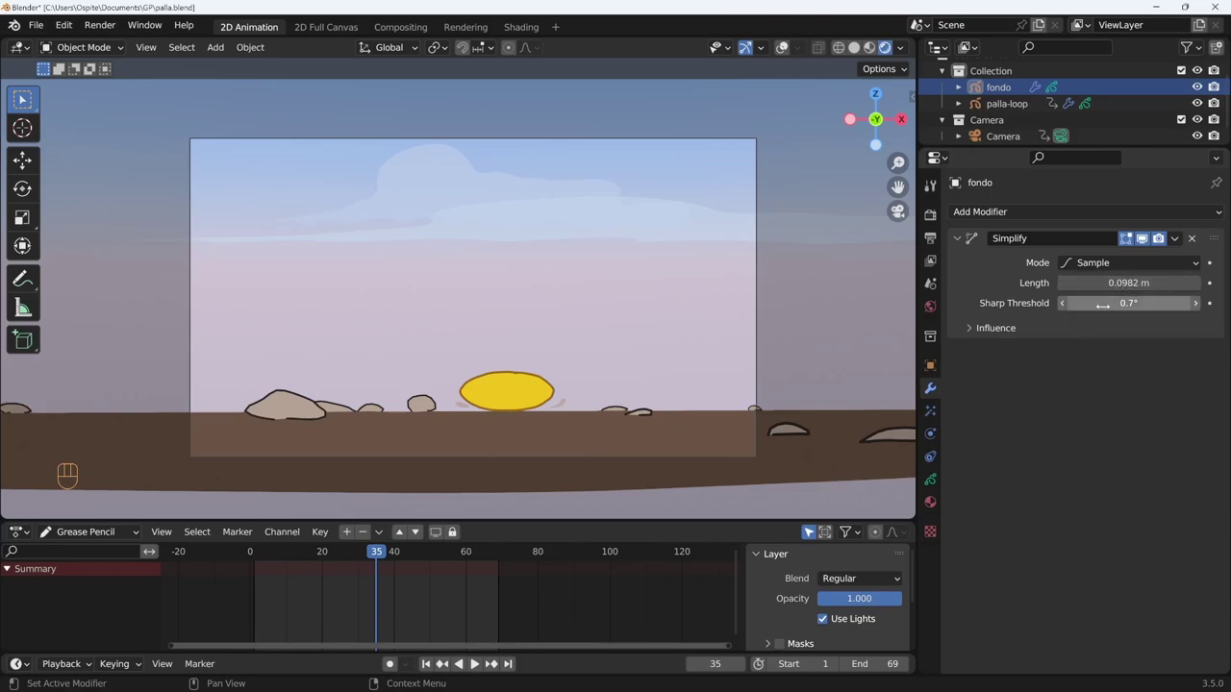
{"action": "left_click", "coordinate": [1105, 342]}
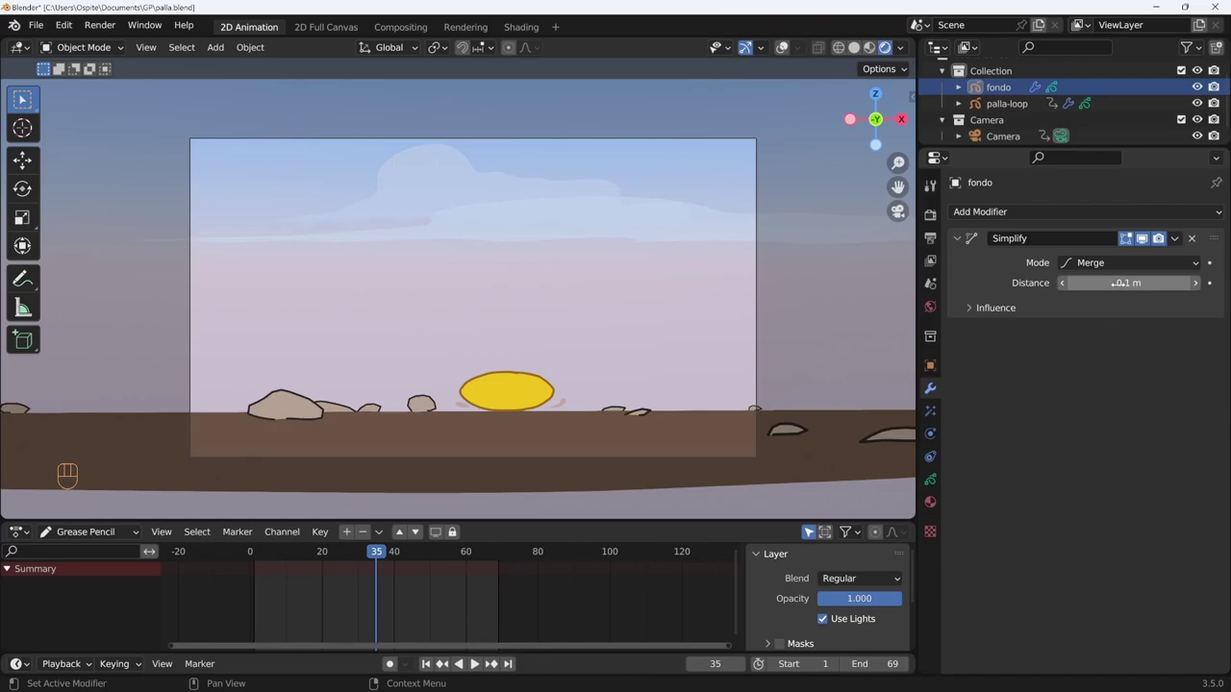
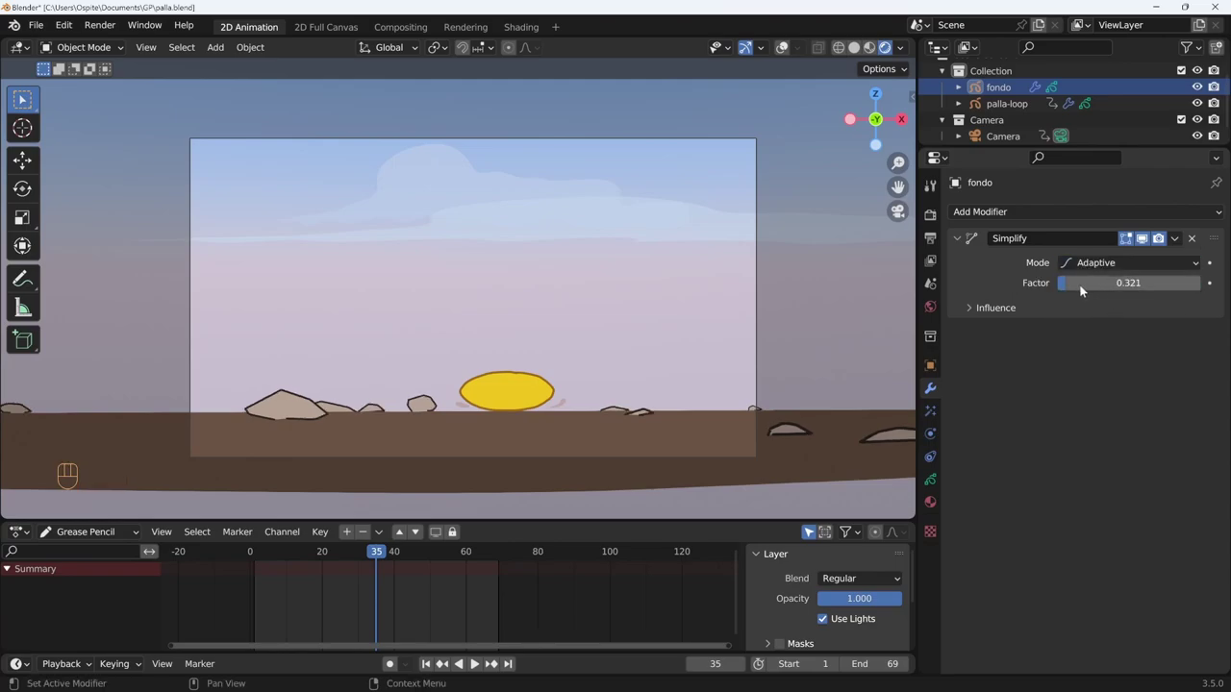
{"action": "left_click_drag", "start_coordinate": [1095, 289], "coordinate": [1126, 292]}
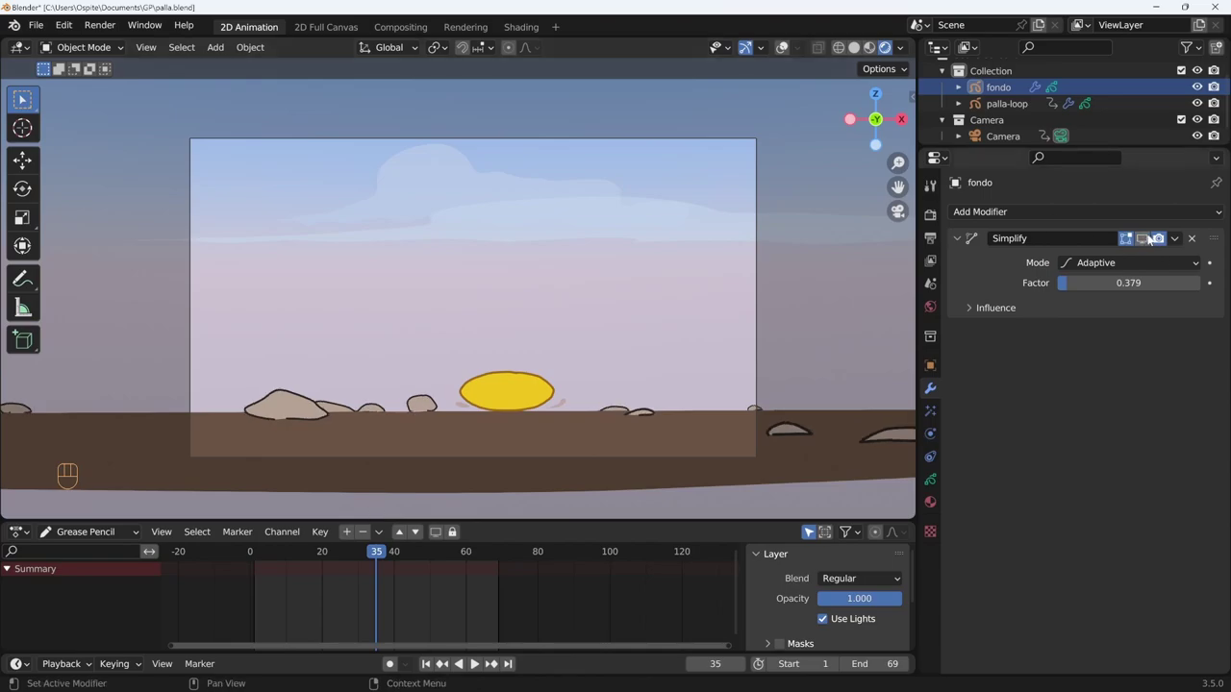
{"action": "left_click_drag", "start_coordinate": [1127, 213], "coordinate": [963, 439]}
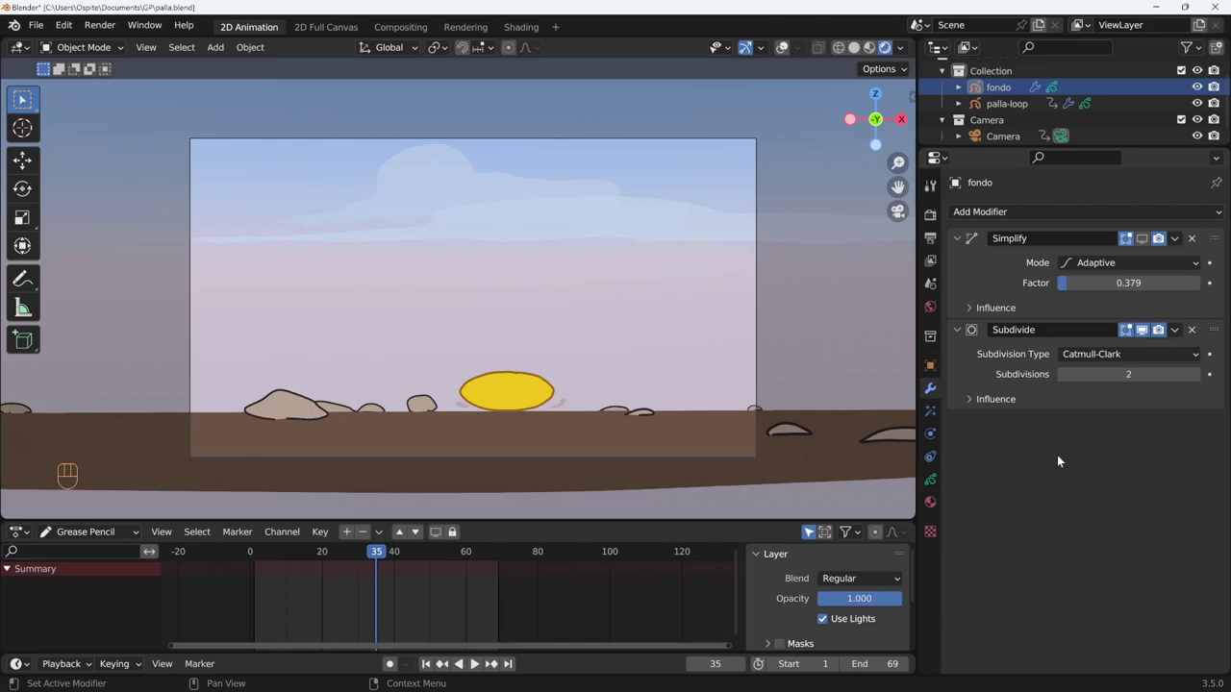
{"action": "left_click_drag", "start_coordinate": [1150, 356], "coordinate": [1113, 391]}
{"action": "left_click", "coordinate": [1122, 371]}
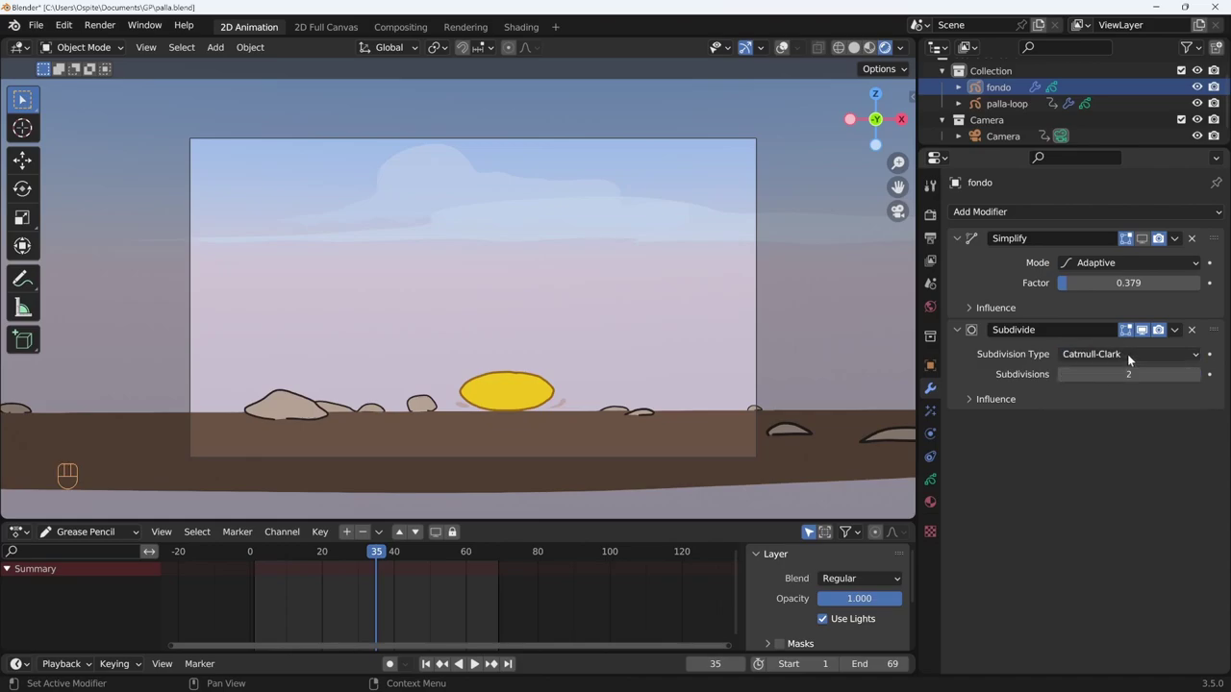
{"action": "left_click_drag", "start_coordinate": [1134, 358], "coordinate": [1043, 353]}
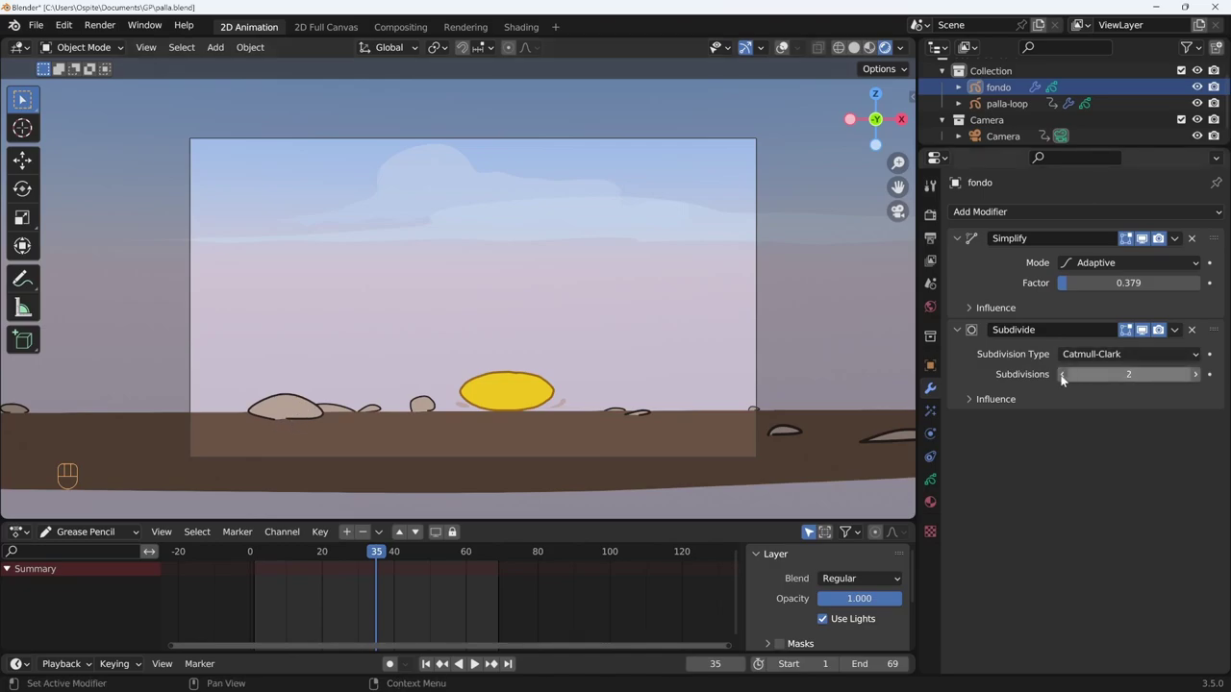
{"action": "left_click", "coordinate": [1060, 378]}
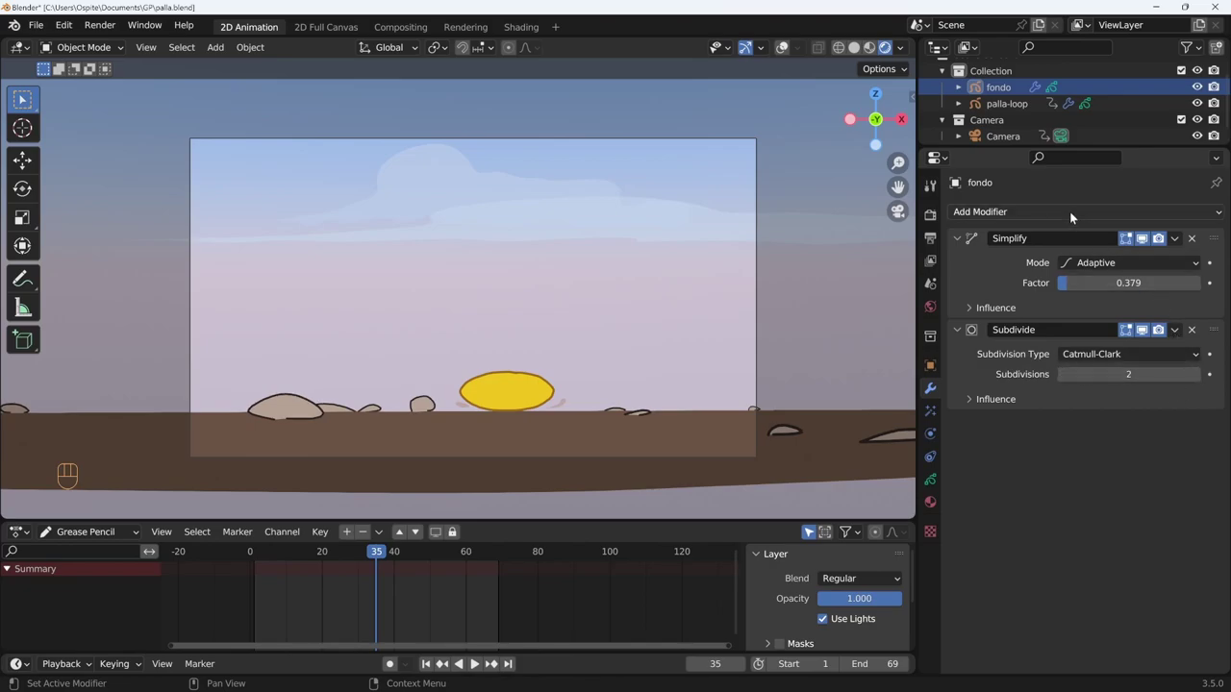
- Remove fondo's Subdivide modifier, switch Simplify back to Fixed, then delete it too
{"action": "left_click_drag", "start_coordinate": [1094, 214], "coordinate": [1069, 508]}
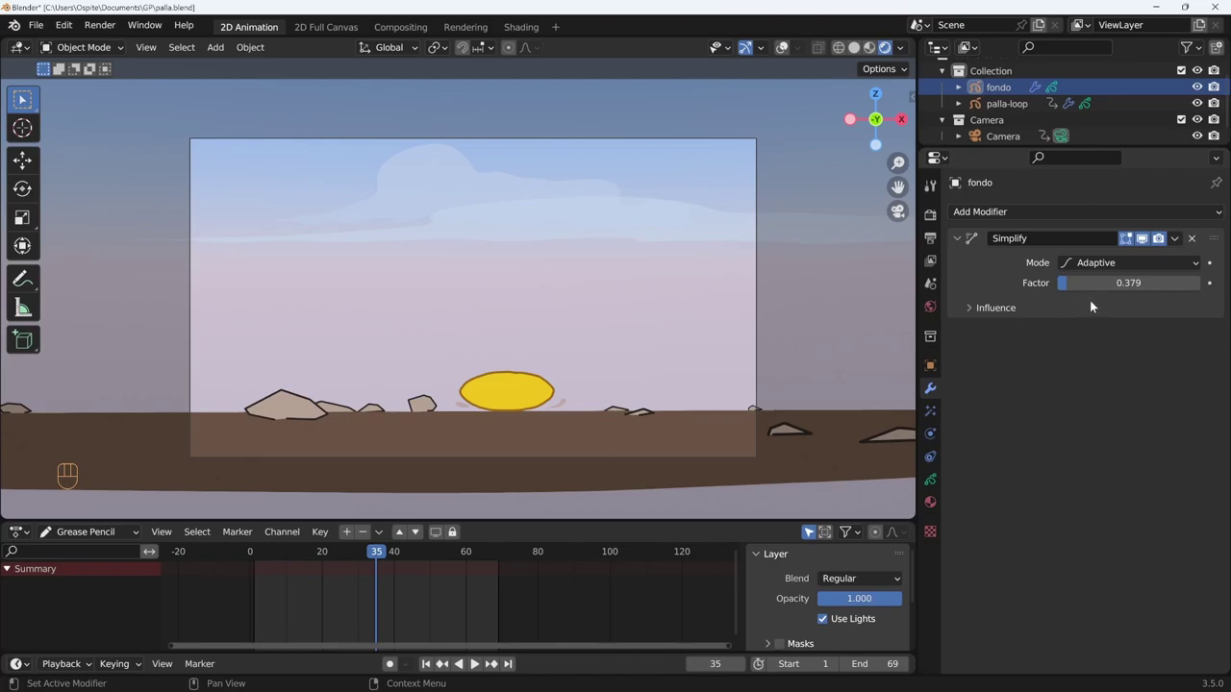
{"action": "left_click_drag", "start_coordinate": [1095, 266], "coordinate": [1100, 286]}
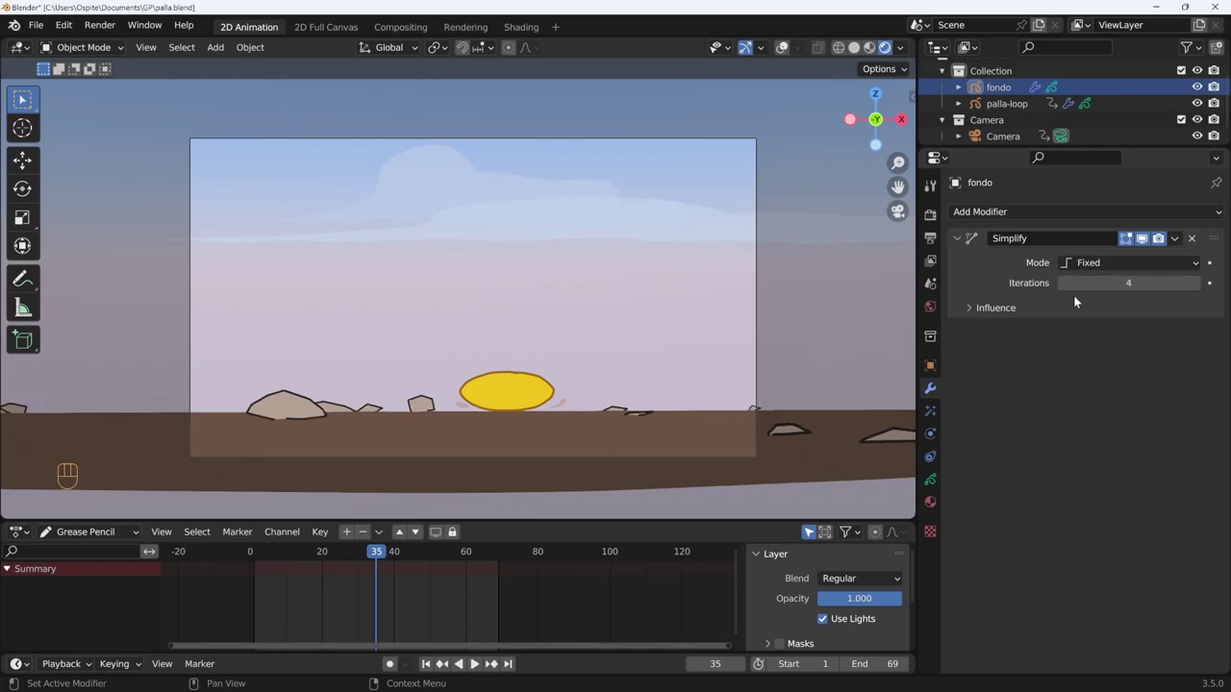
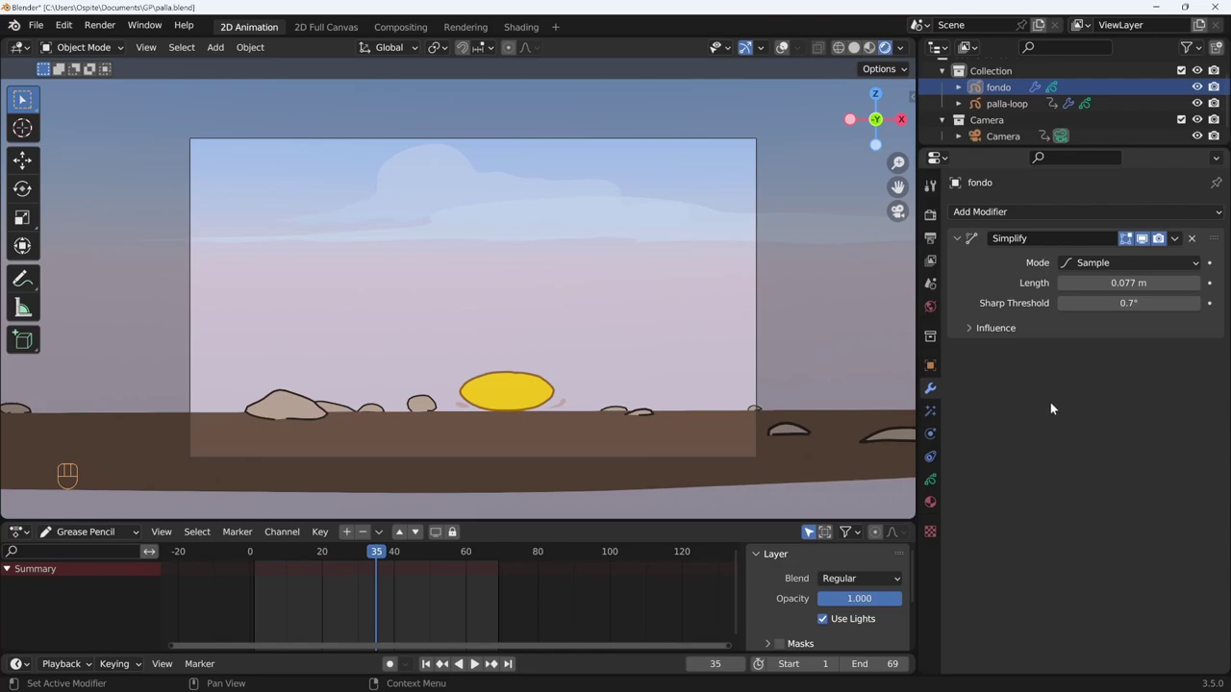
{"action": "left_click_drag", "start_coordinate": [1177, 249], "coordinate": [1153, 258]}
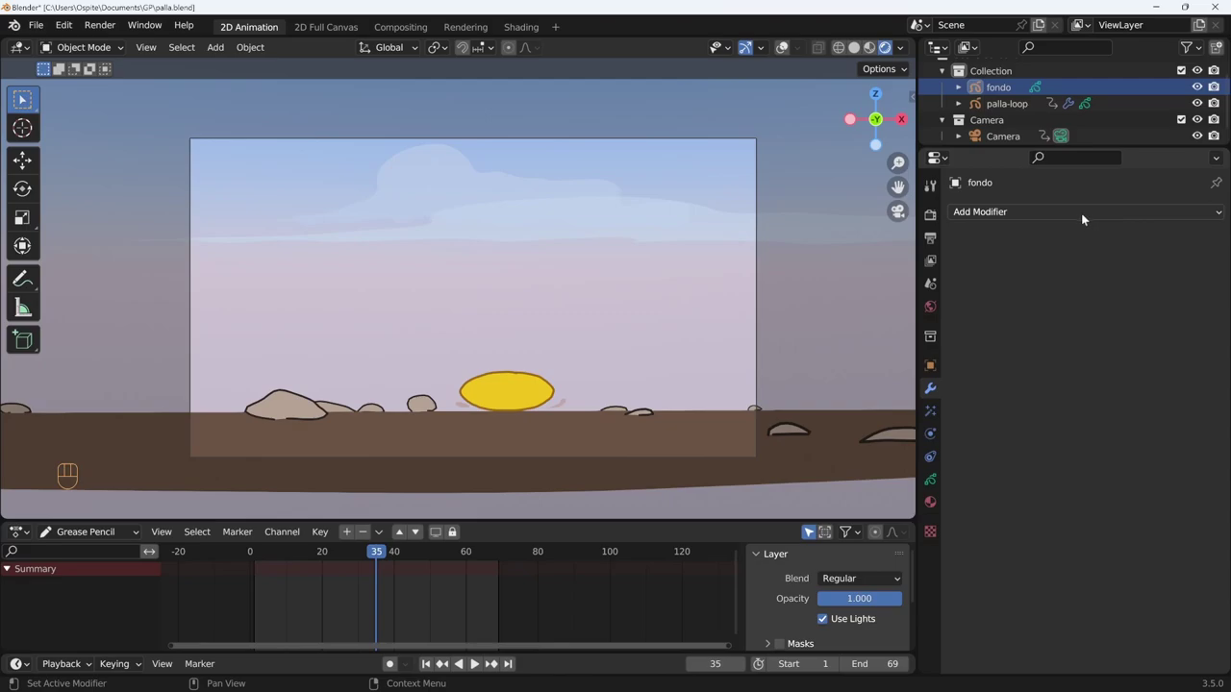
- Add a fresh default Simplify to fondo and play the animation briefly to check it
{"action": "left_click_drag", "start_coordinate": [1080, 213], "coordinate": [950, 422]}
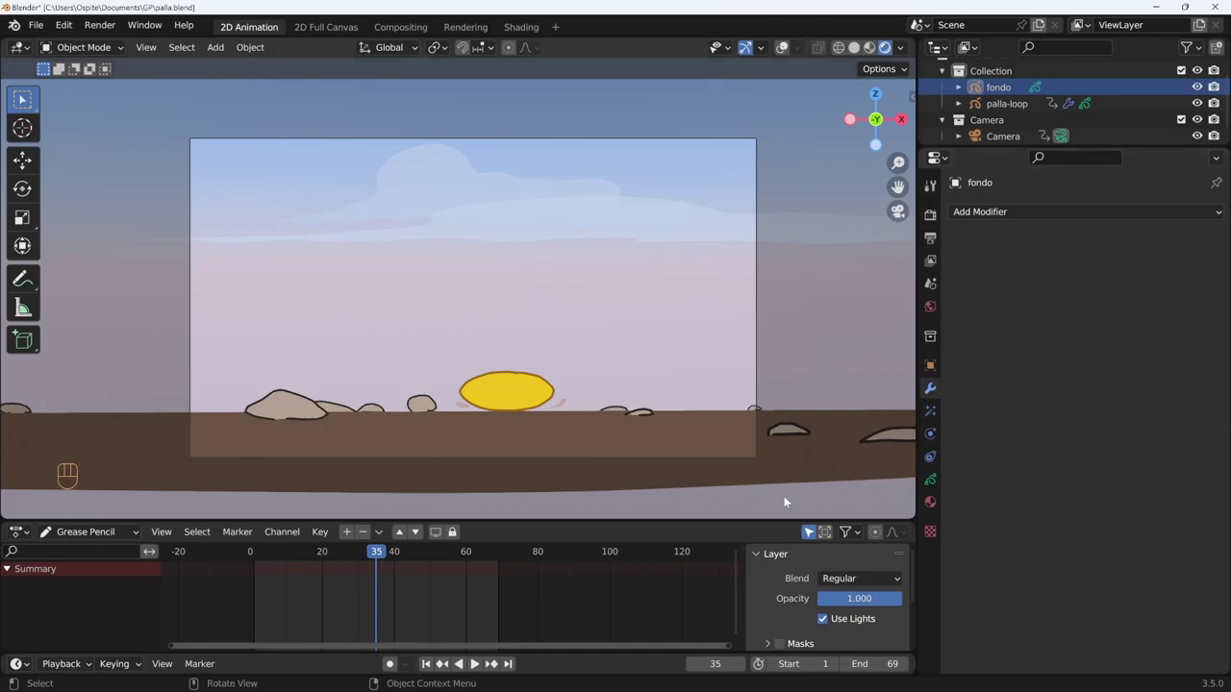
{"action": "key", "text": "shift+space"}
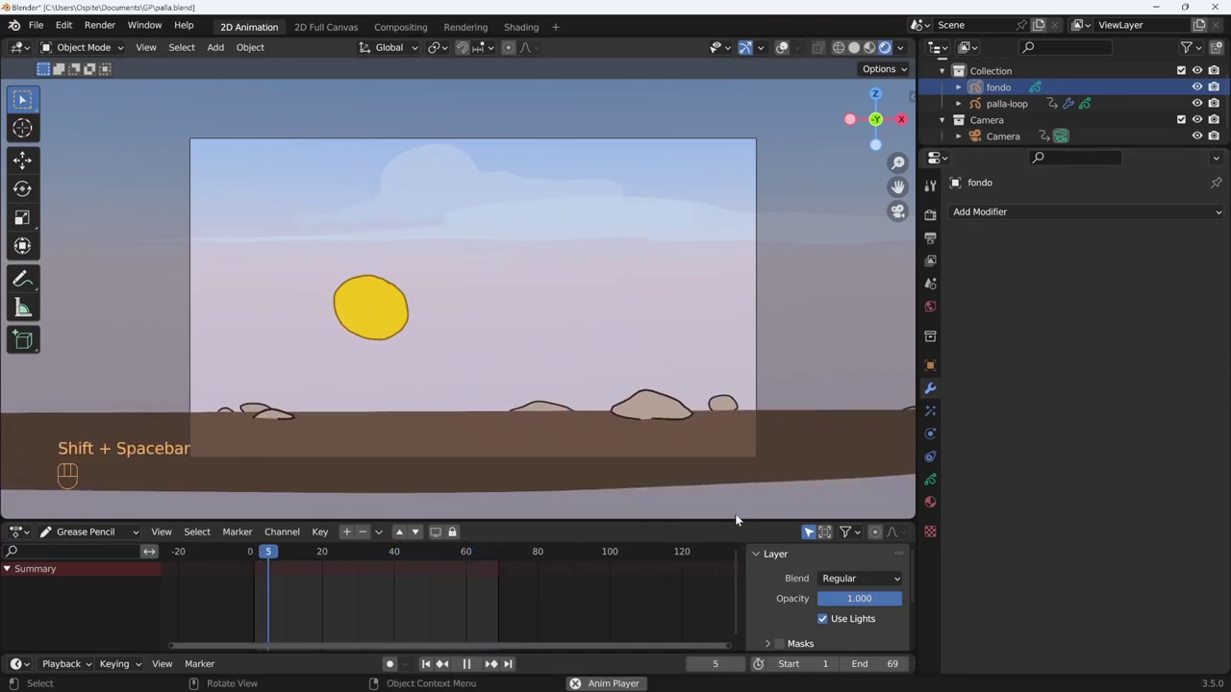
{"action": "key", "text": "shift+space"}
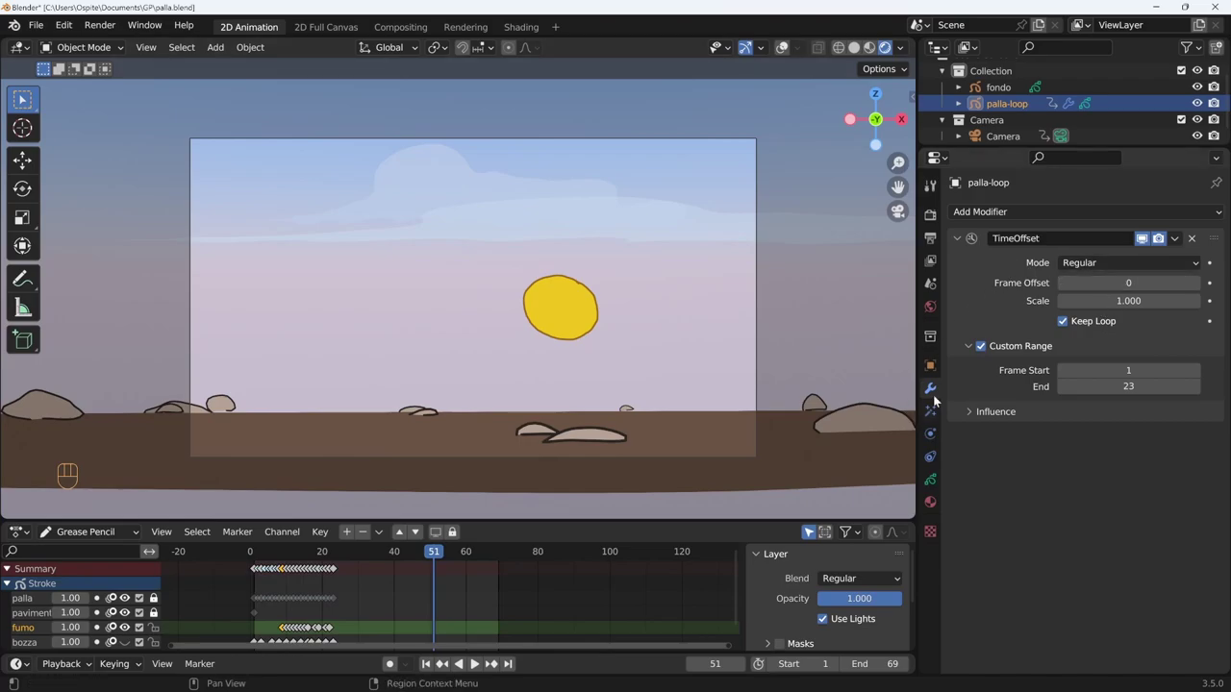
- Add a Simplify to palla-loop above TimeOffset, set to Adaptive with factor 0.476
{"action": "left_click_drag", "start_coordinate": [961, 242], "coordinate": [977, 247]}
{"action": "left_click_drag", "start_coordinate": [1071, 217], "coordinate": [950, 424]}
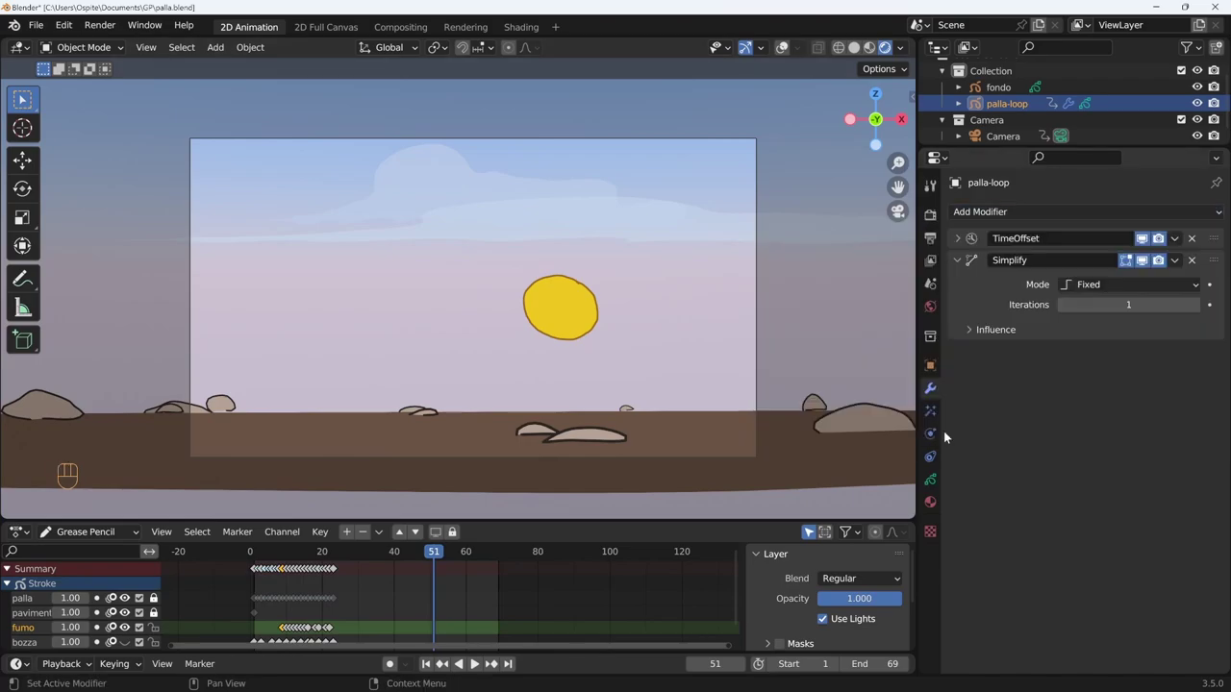
{"action": "left_click_drag", "start_coordinate": [1213, 248], "coordinate": [1184, 247]}
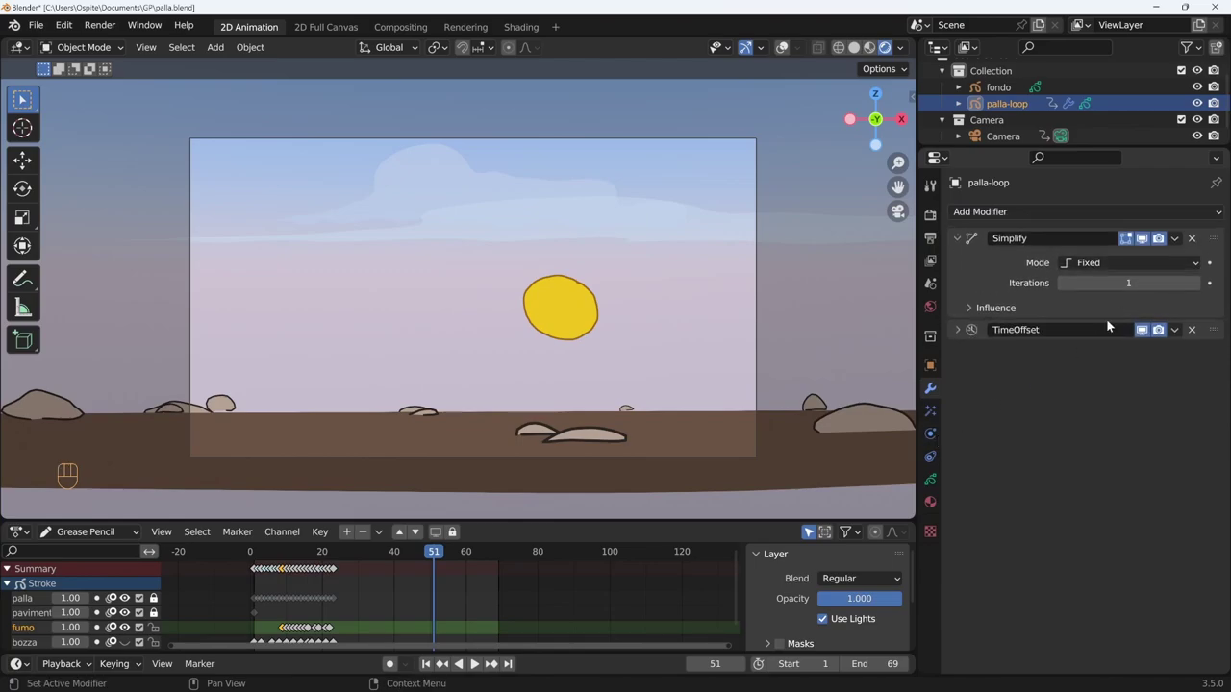
{"action": "left_click_drag", "start_coordinate": [1131, 265], "coordinate": [1114, 302]}
{"action": "left_click_drag", "start_coordinate": [1094, 285], "coordinate": [1099, 289]}
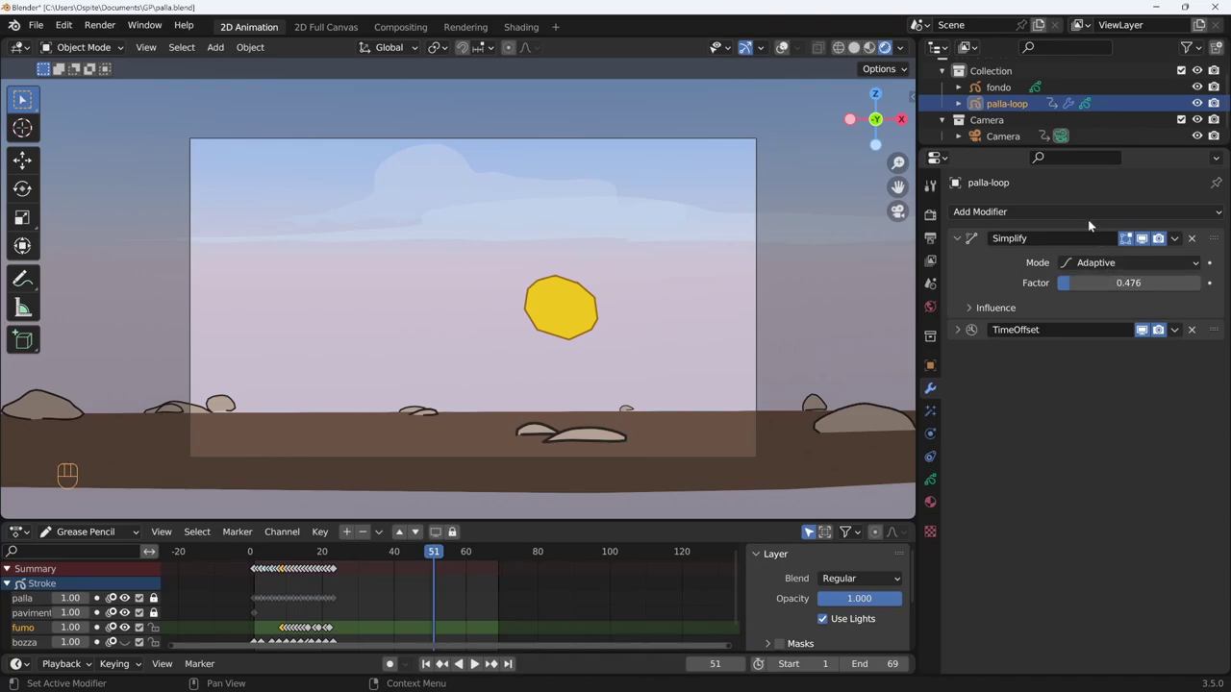
- Add a 2-subdivision Subdivide modifier to palla-loop and move it above TimeOffset
{"action": "left_click_drag", "start_coordinate": [1091, 217], "coordinate": [955, 433]}
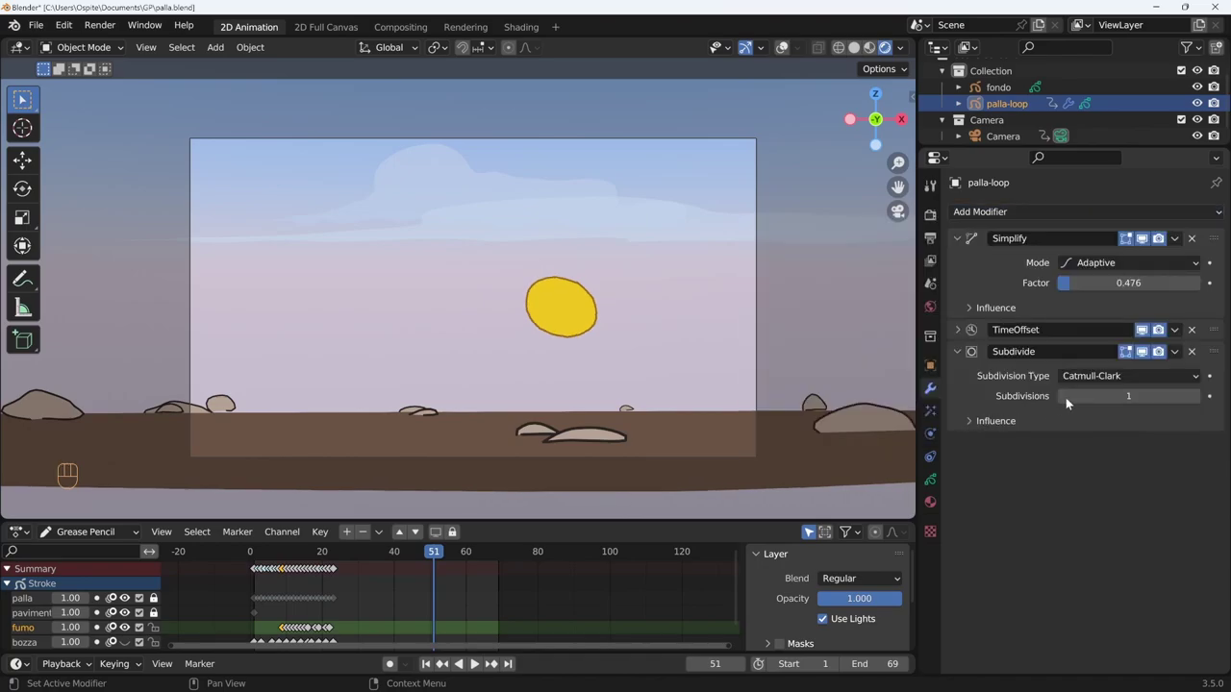
{"action": "left_click_drag", "start_coordinate": [1212, 348], "coordinate": [1213, 324]}
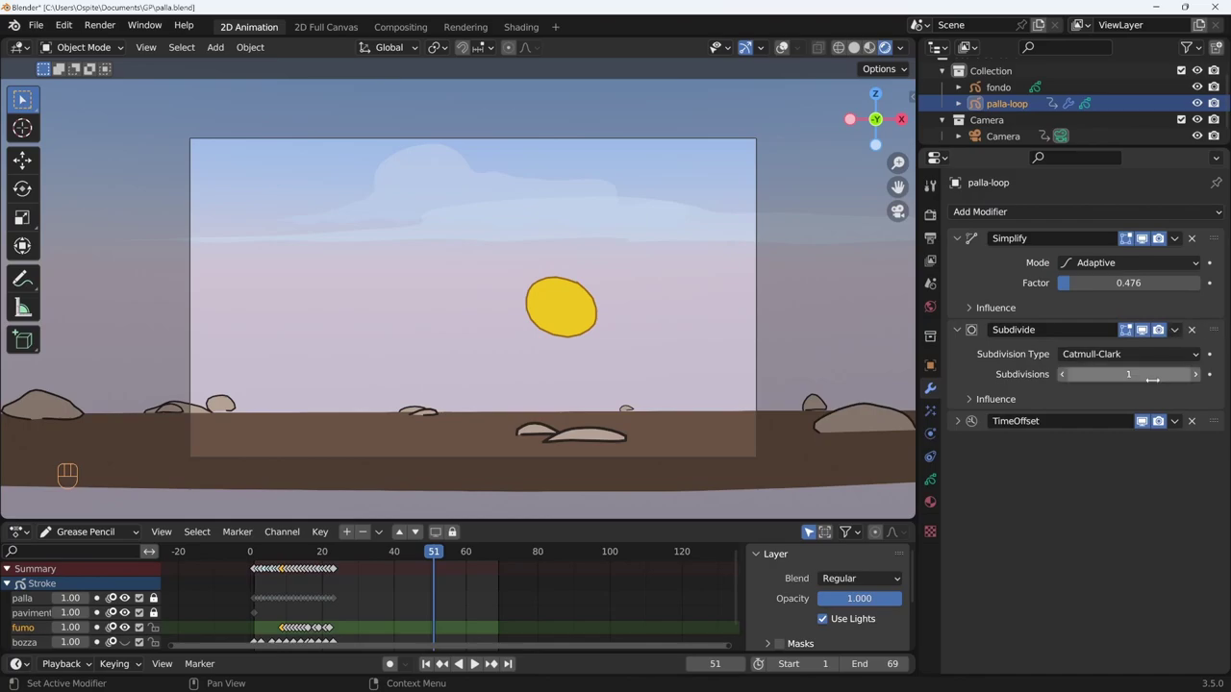
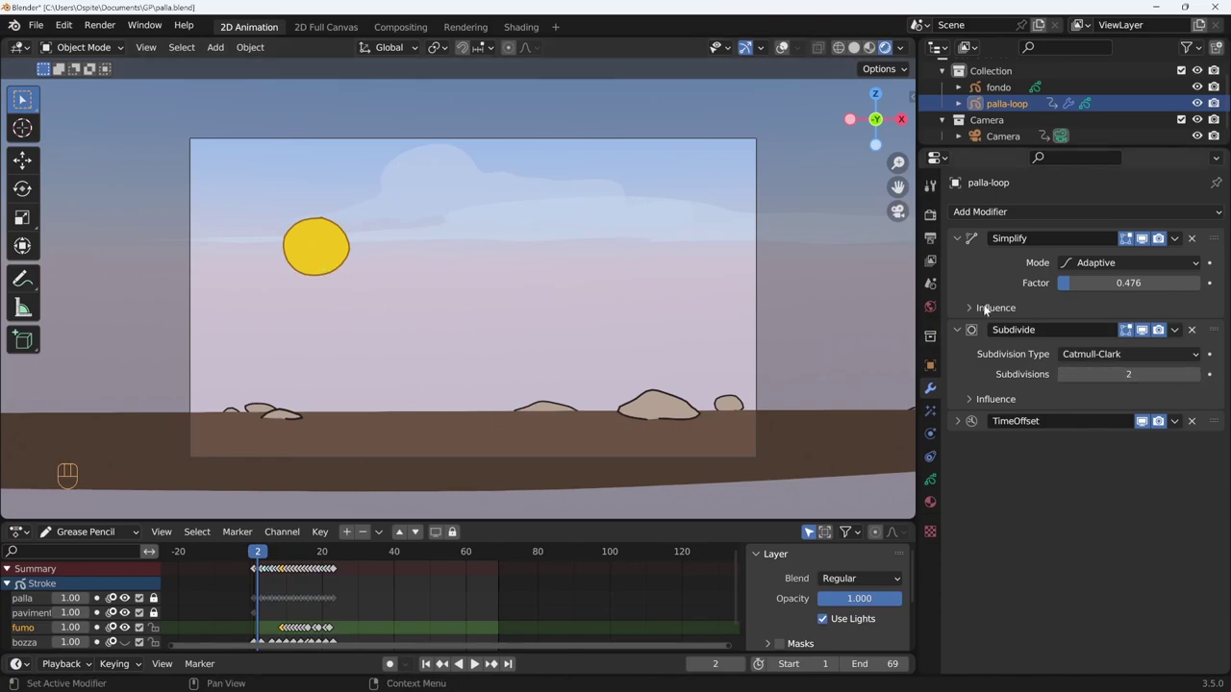
- Remove palla-loop's Subdivide and Simplify modifiers and add a Smooth modifier instead
{"action": "left_click", "coordinate": [1150, 328]}
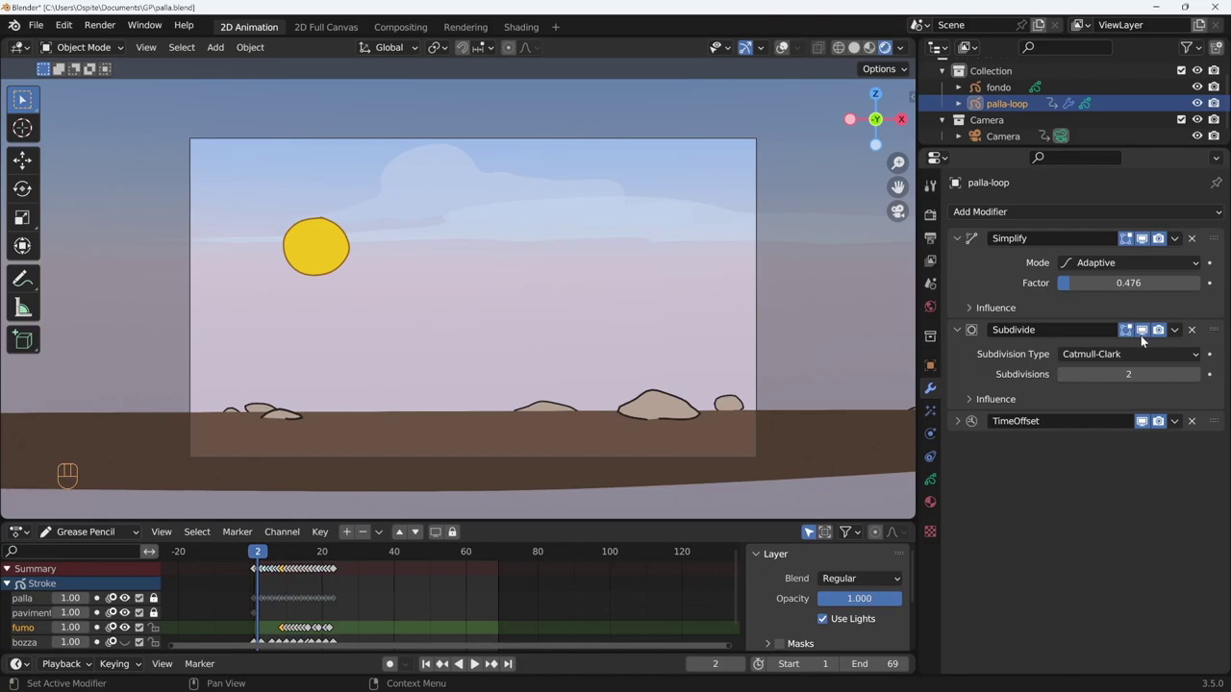
{"action": "left_click", "coordinate": [1196, 333]}
{"action": "left_click_drag", "start_coordinate": [1153, 207], "coordinate": [1067, 368]}
{"action": "left_click_drag", "start_coordinate": [1211, 260], "coordinate": [1207, 231]}
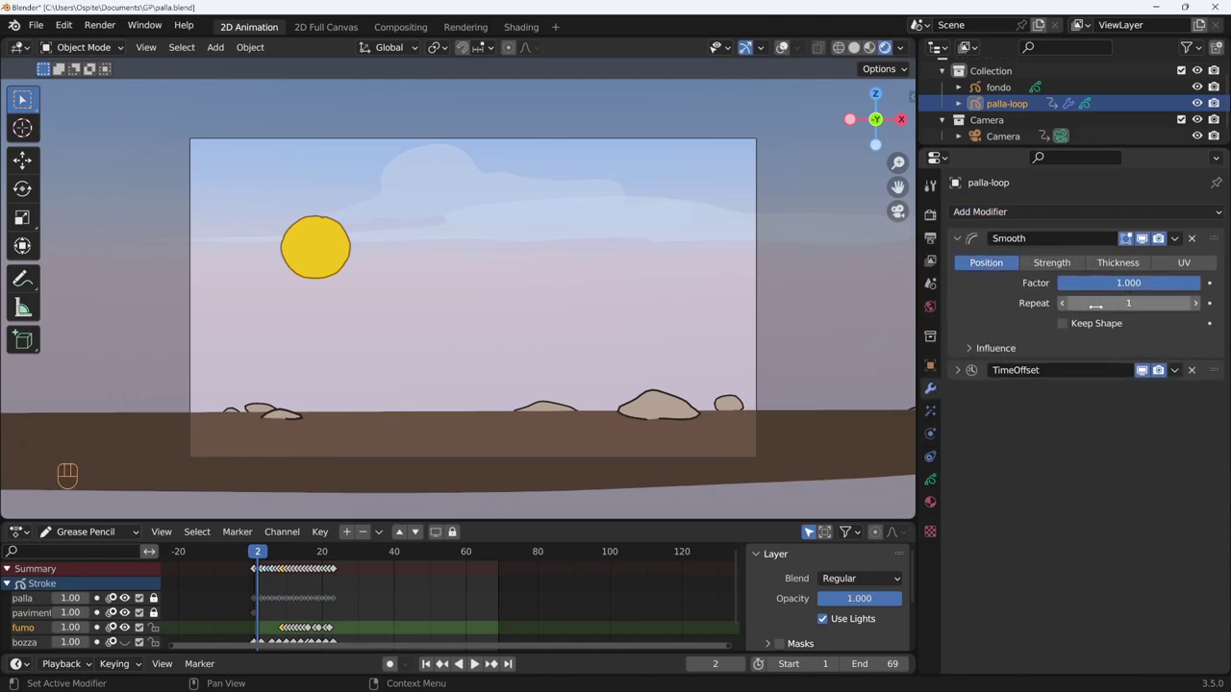
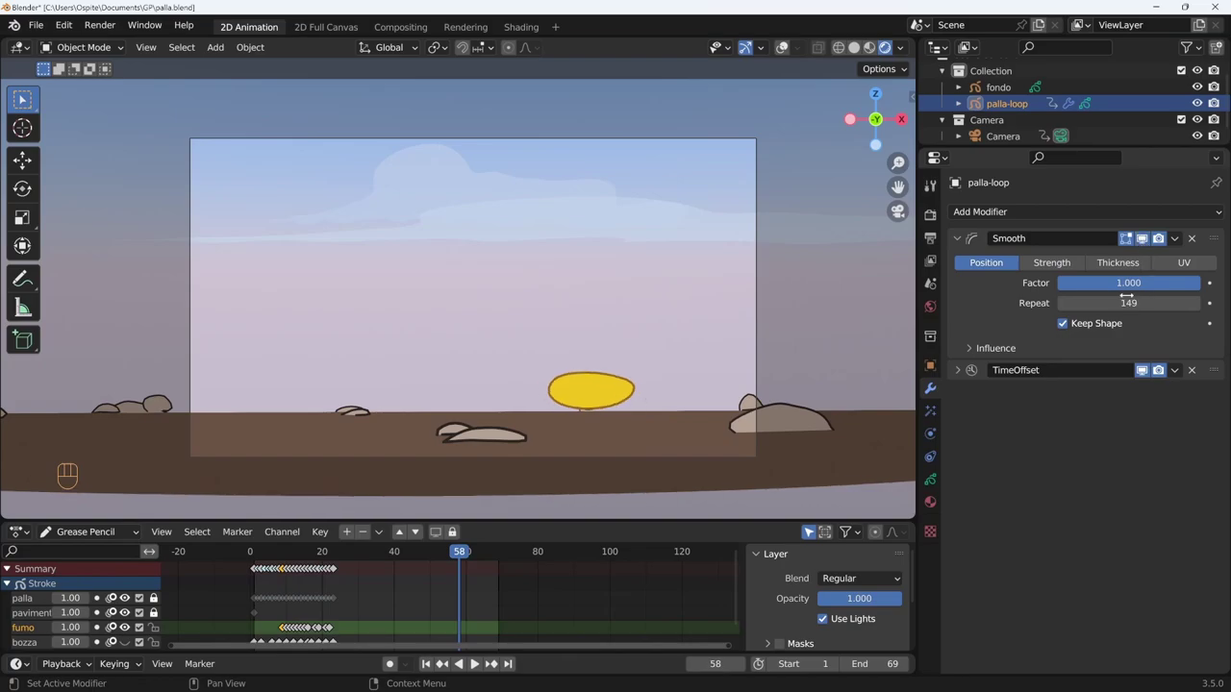
- Remove the Smooth modifier, restore Simplify and Subdivide, and move TimeOffset to the bottom
{"action": "left_click", "coordinate": [1109, 325]}
{"action": "left_click", "coordinate": [979, 417]}
{"action": "left_click_drag", "start_coordinate": [1113, 223], "coordinate": [968, 437]}
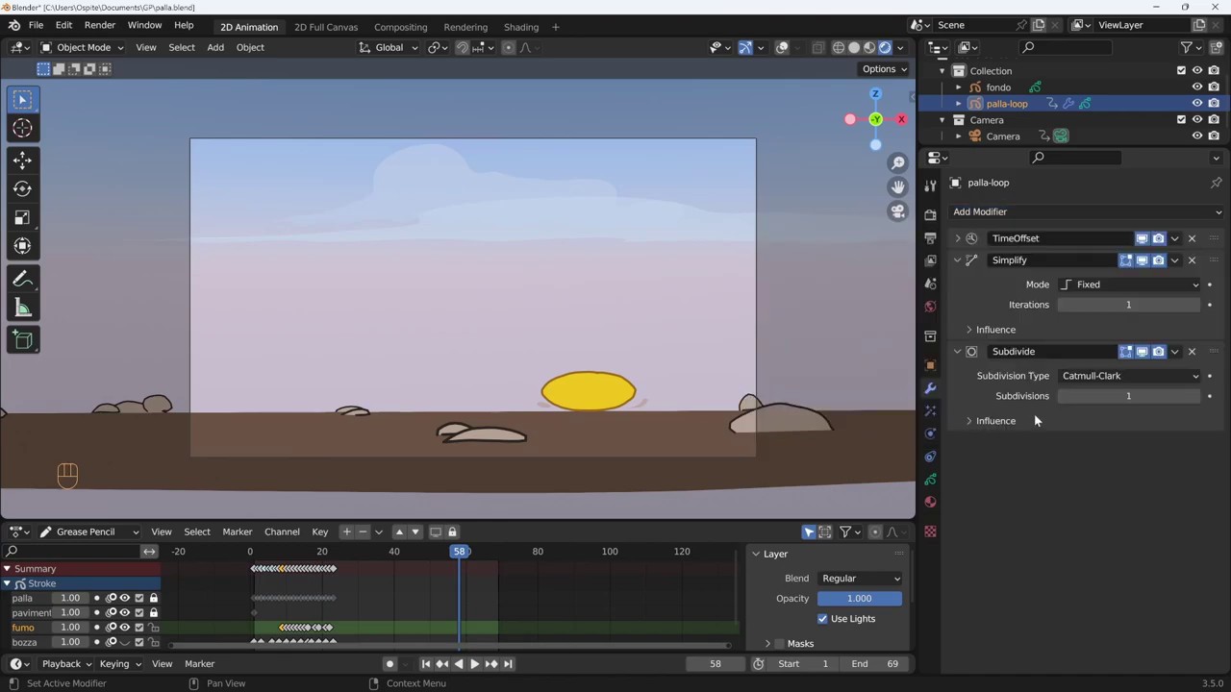